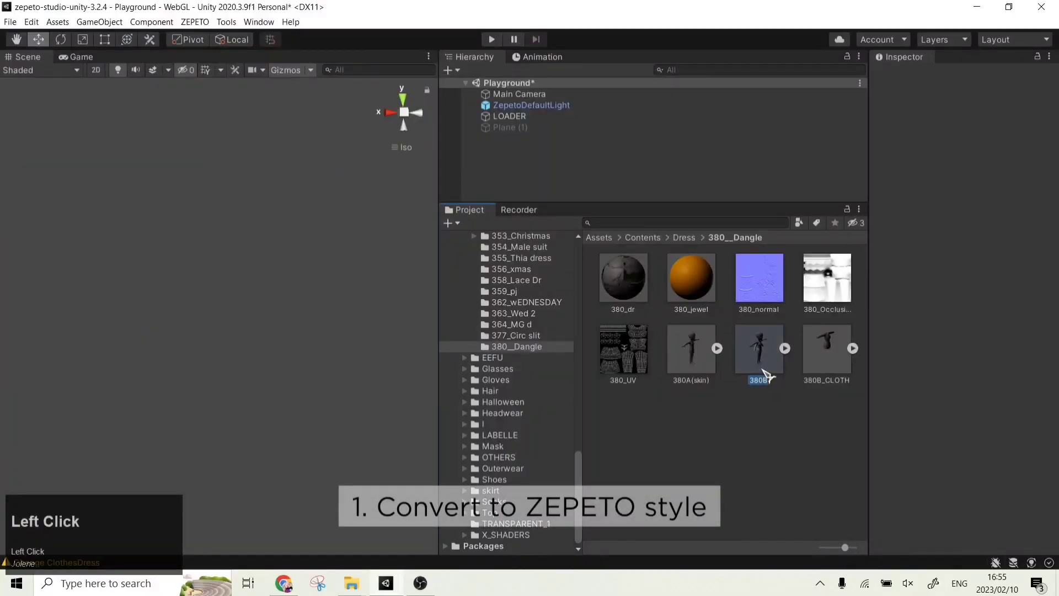
# Create a ZEPETO prefab from the 380B dress model and add a Cloth component to it.
pyautogui.rightClick(766, 371)
pyautogui.click(827, 293)
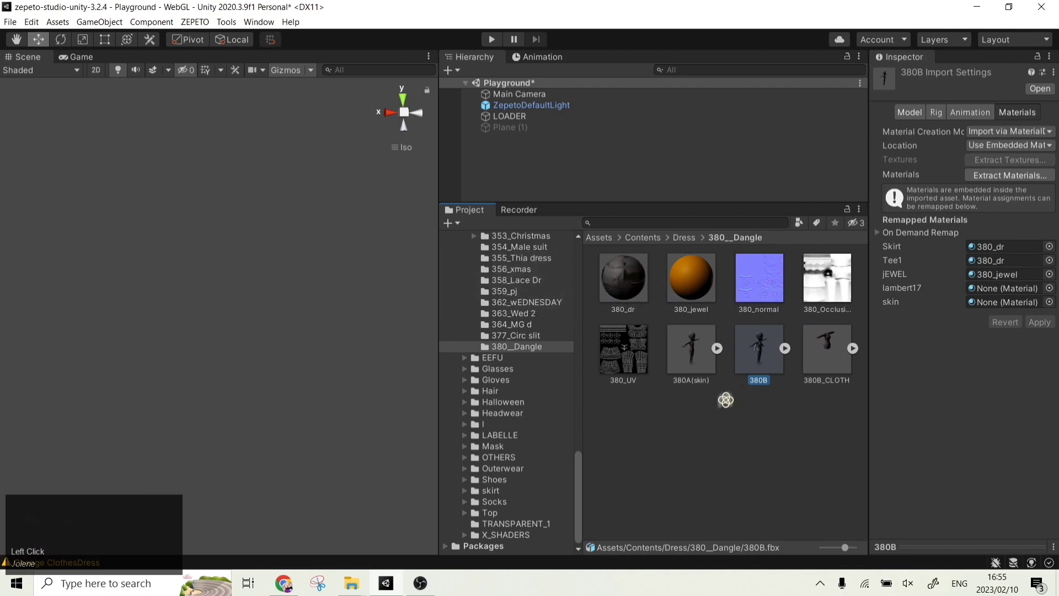
pyautogui.click(832, 358)
pyautogui.scroll(-3)
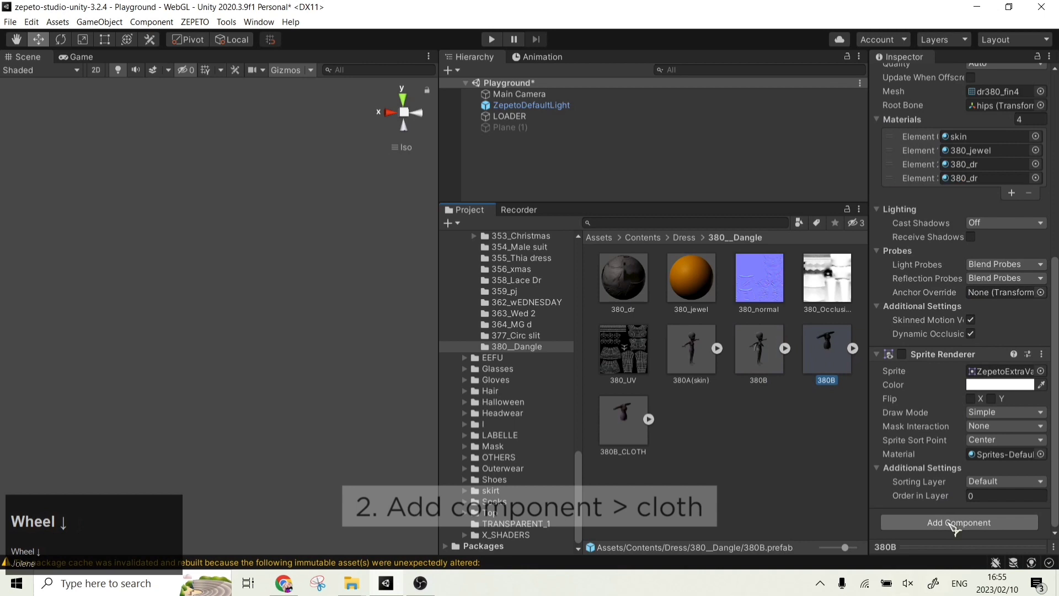
pyautogui.click(952, 525)
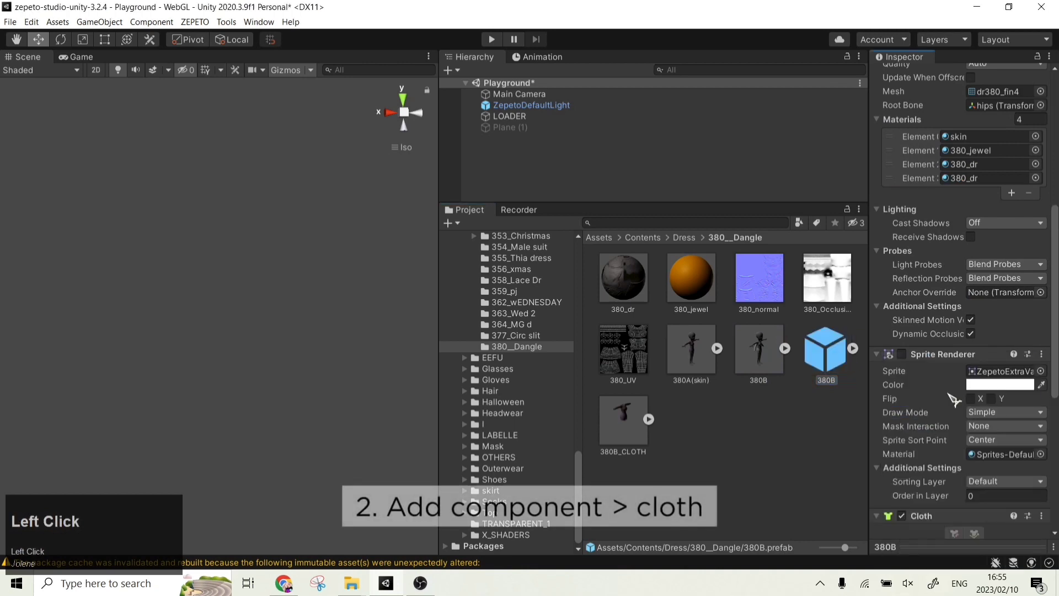
# Open the 380B prefab with cloth constraint editing active, trying to paint particles on the mesh.
pyautogui.scroll(-3)
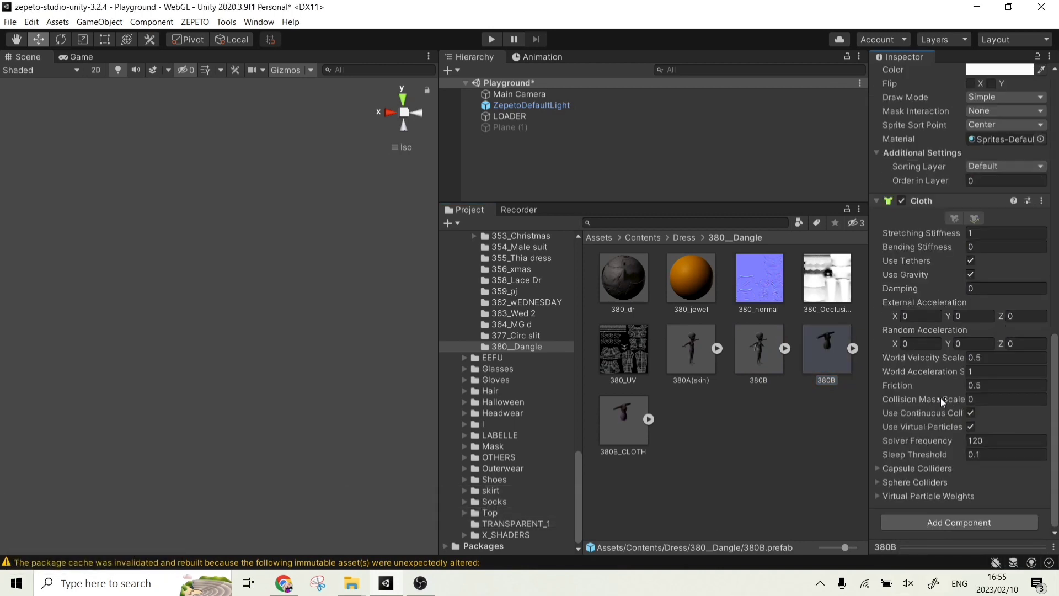
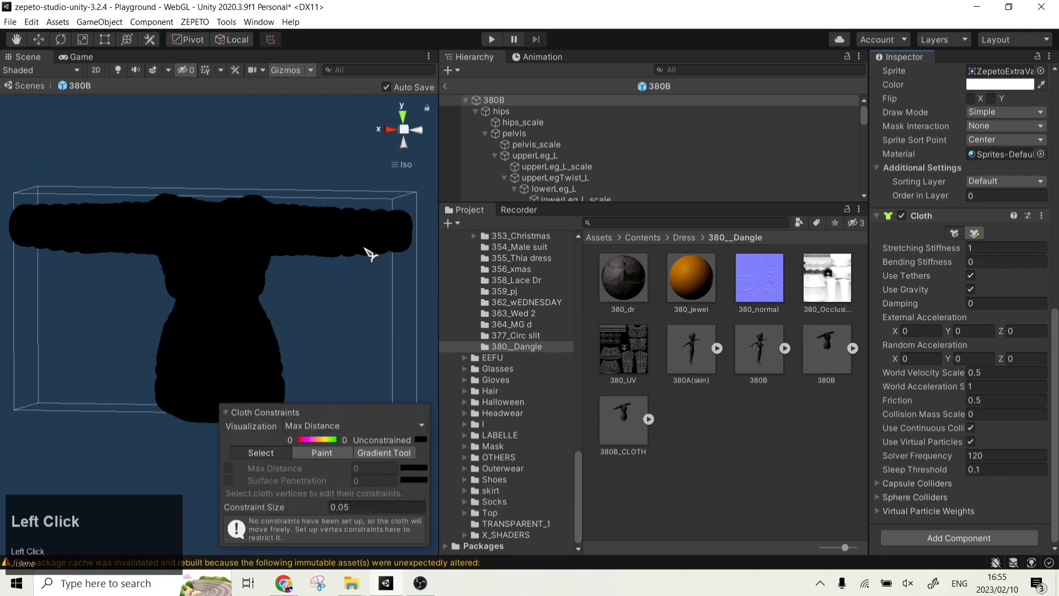
pyautogui.scroll(-3)
pyautogui.moveTo(247, 265); pyautogui.dragTo(247, 333)
pyautogui.scroll(3)
pyautogui.click(228, 328)
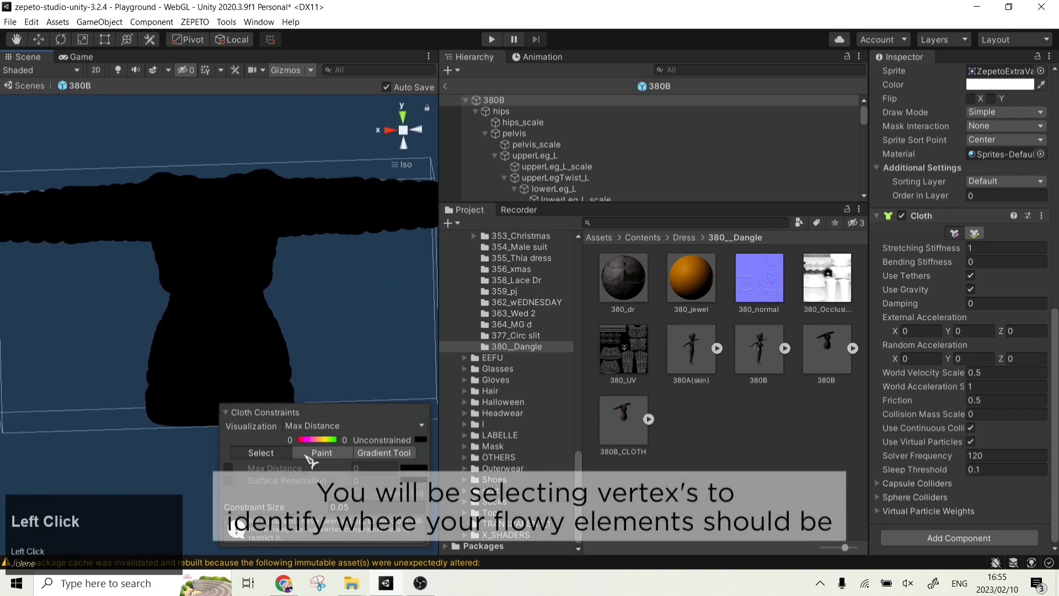
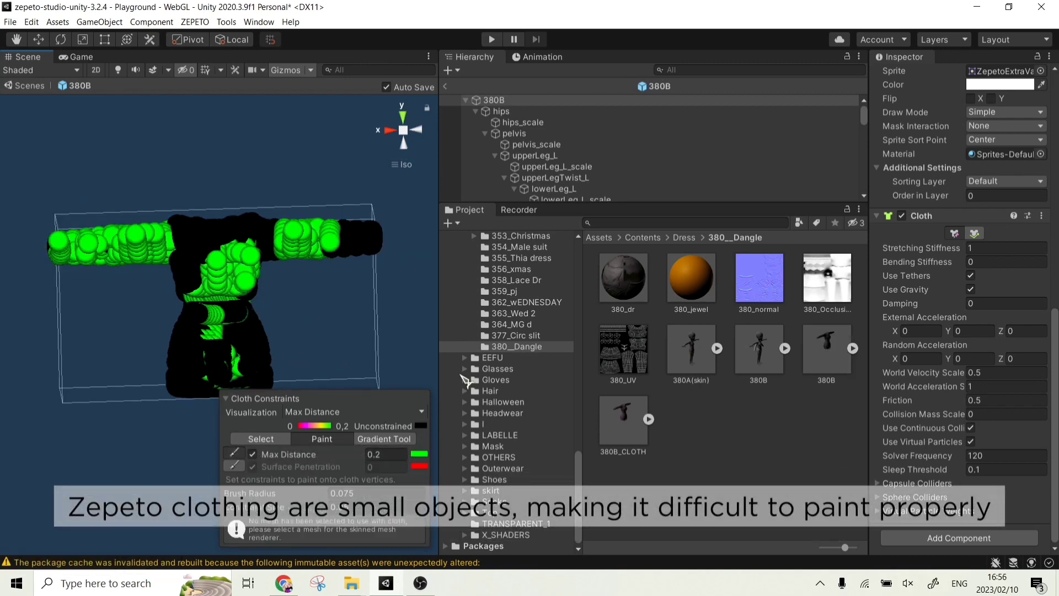
# Set the 380B prefab scale to 100, frame the dress and start editing its cloth constraints.
pyautogui.click(781, 364)
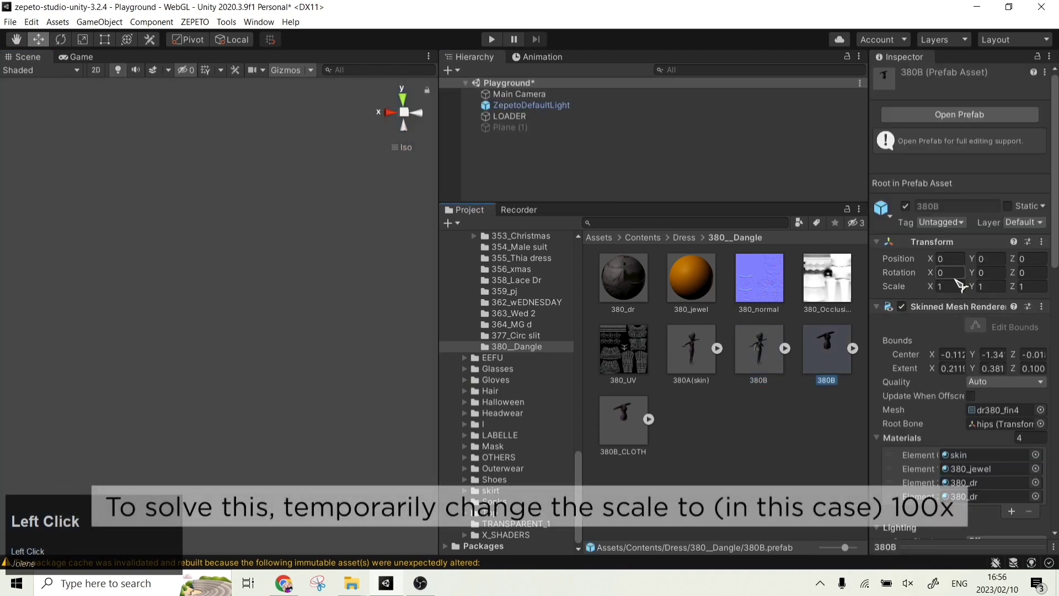
pyautogui.write('1')
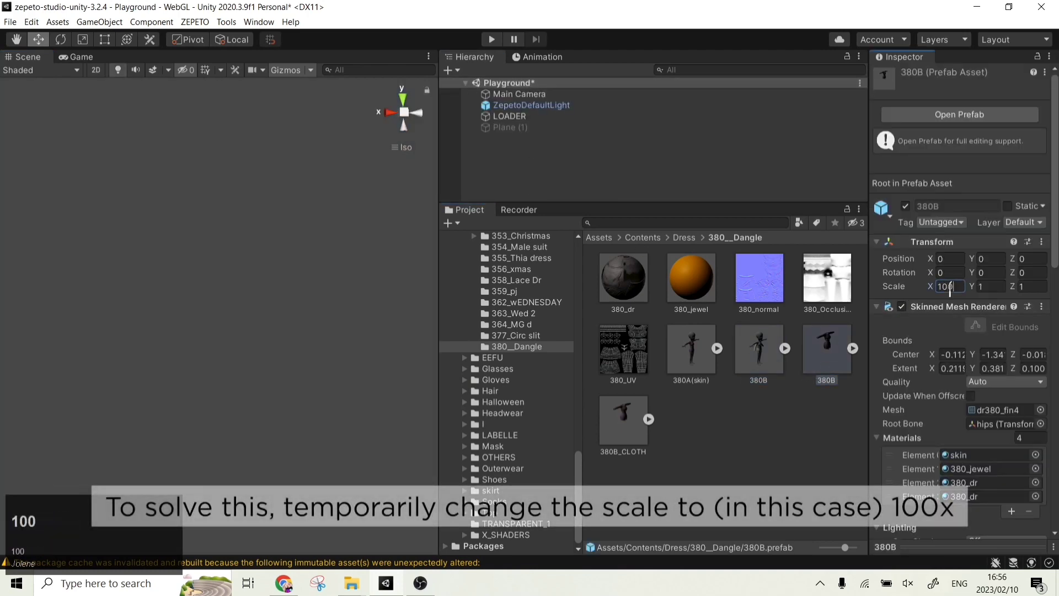
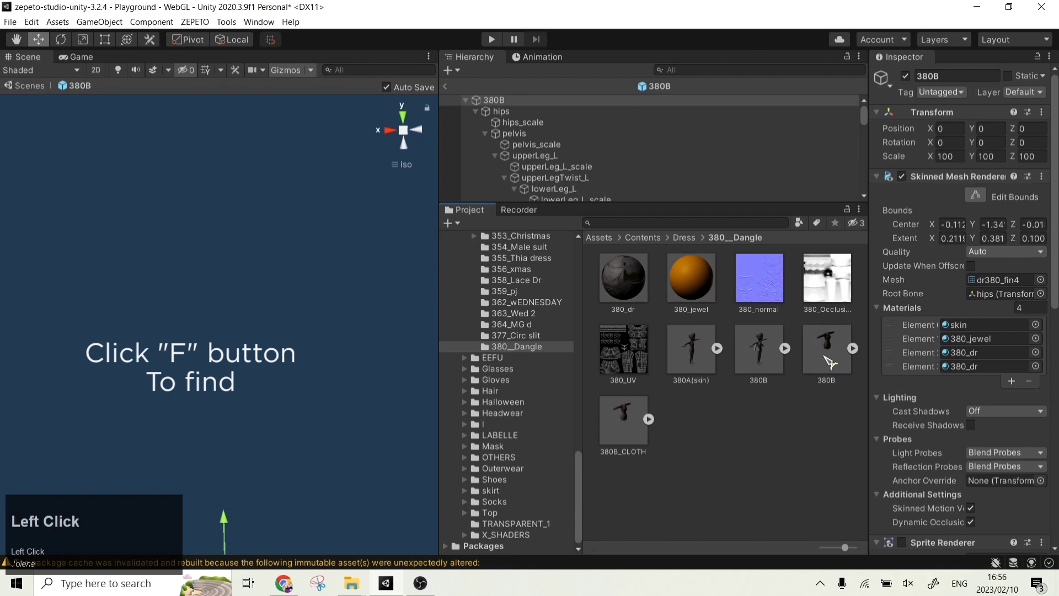
pyautogui.press('f')
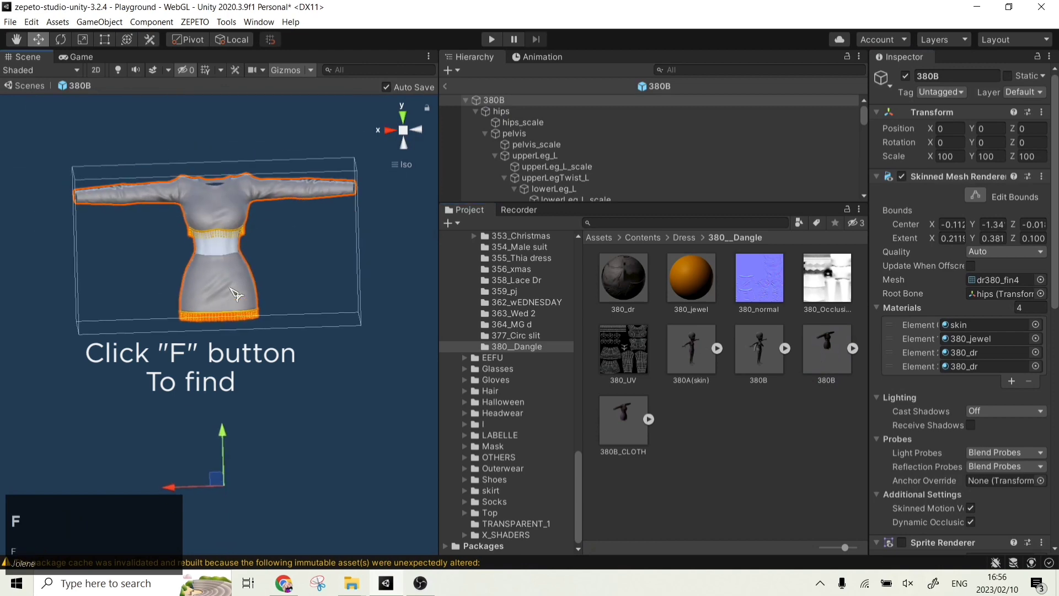
pyautogui.scroll(3)
pyautogui.click(821, 340)
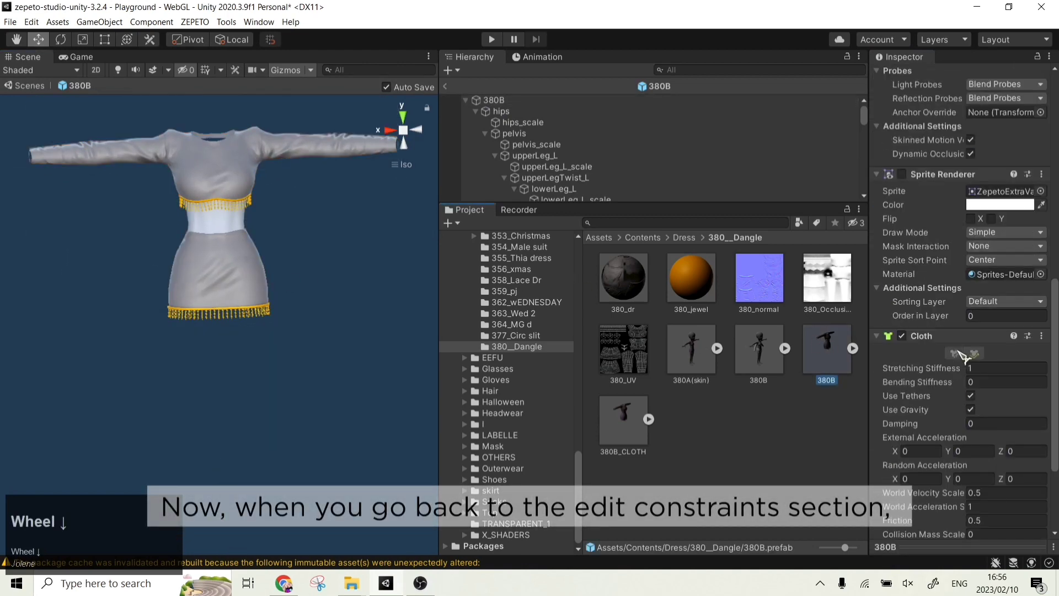
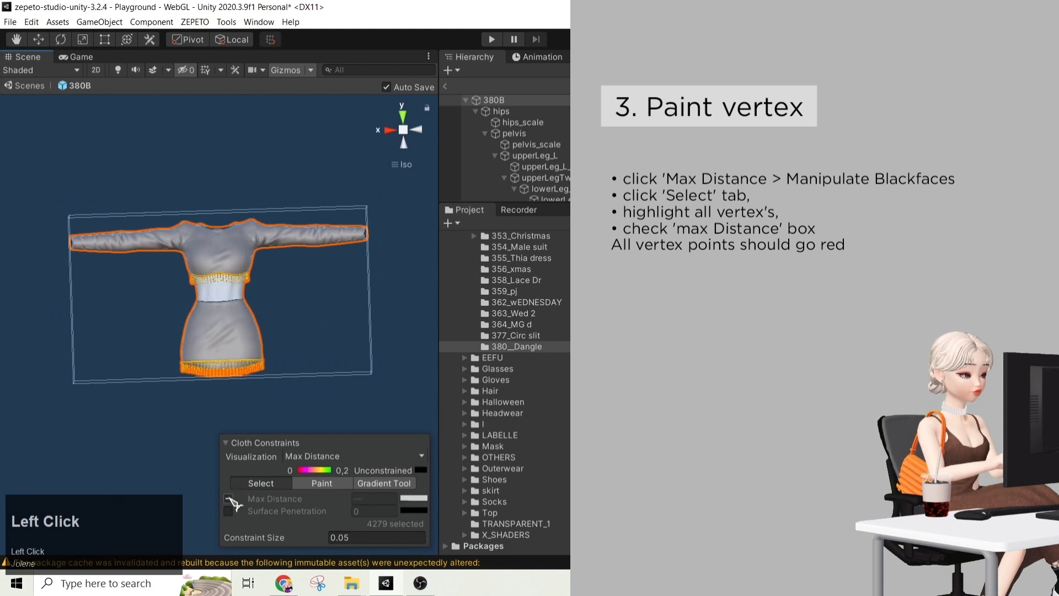
# Mark all the dress's cloth vertices red with zero Max Distance constraint.
pyautogui.scroll(3)
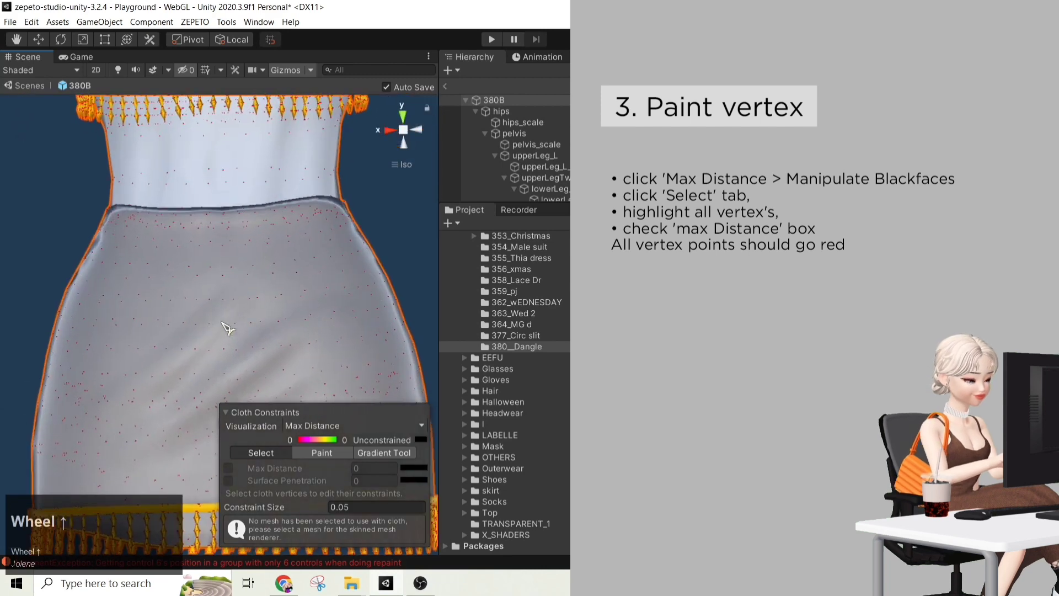
pyautogui.scroll(-3)
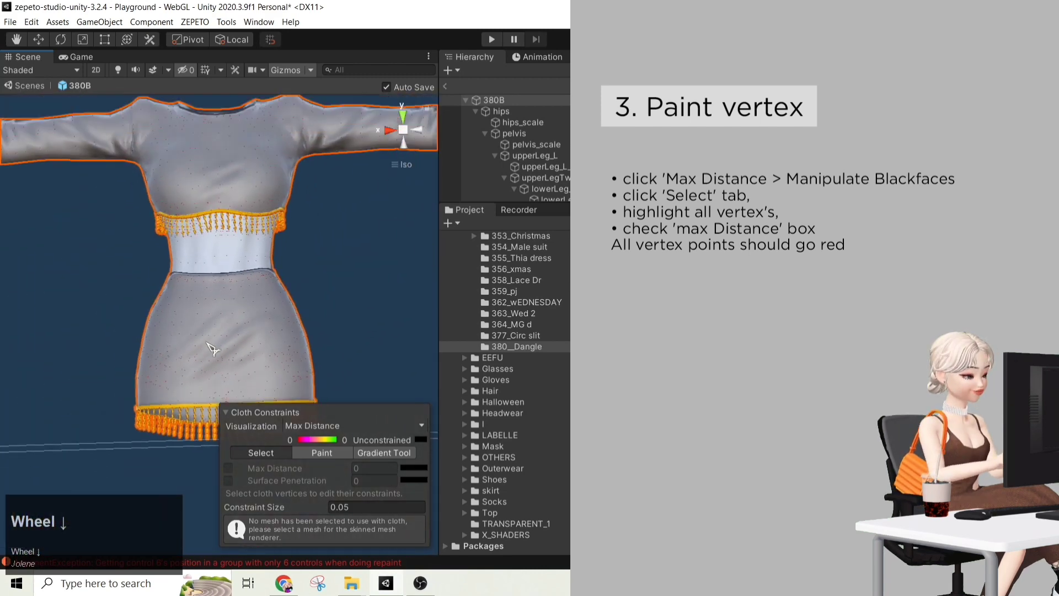
pyautogui.click(249, 438)
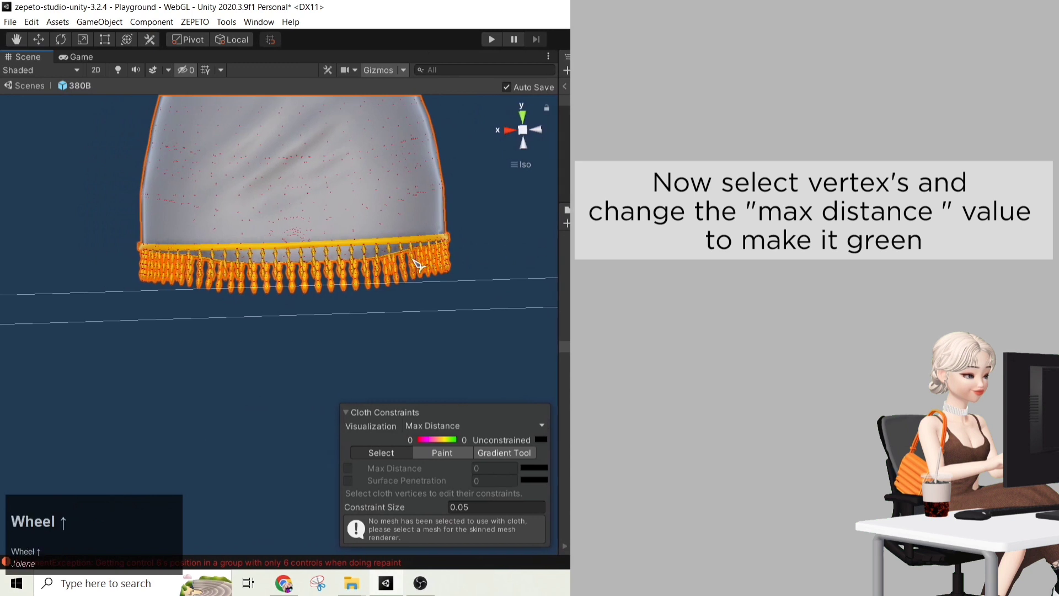
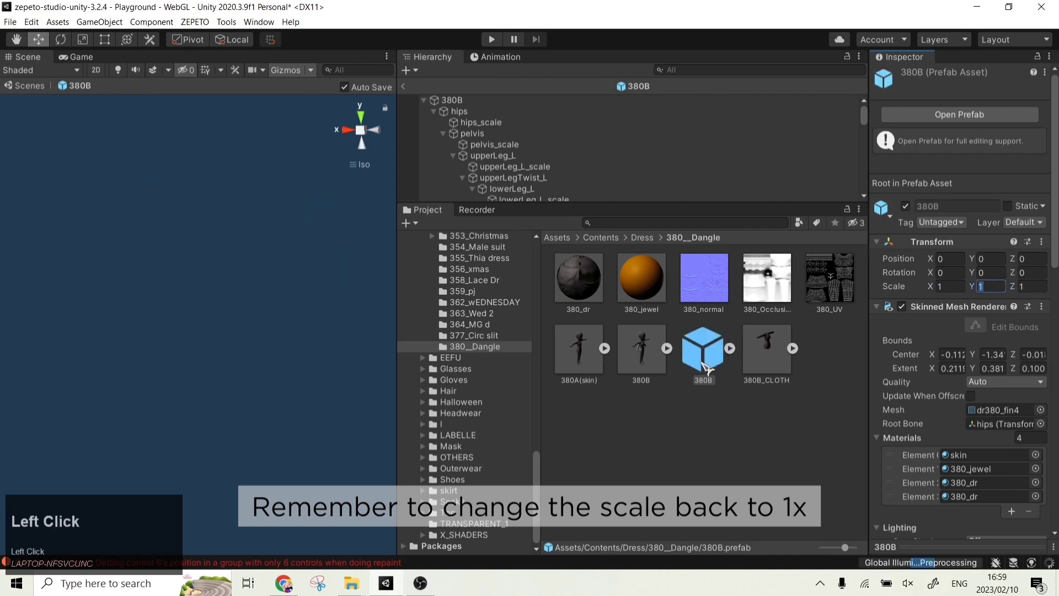
# Select the 380B prefab and show the LOADER avatar's ClothesDress slot in the Inspector.
pyautogui.press('f')
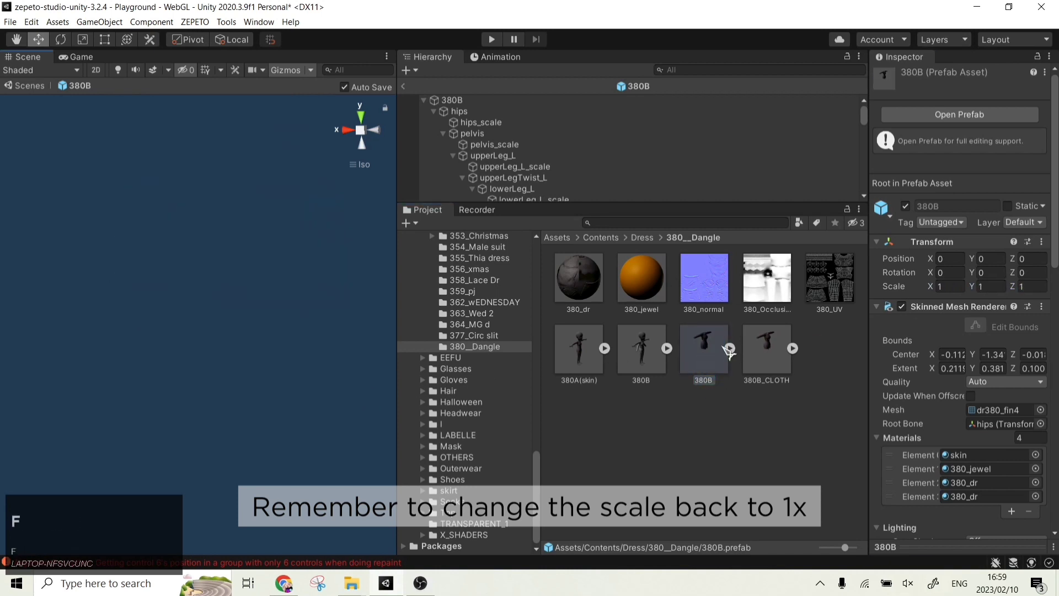
pyautogui.click(408, 90)
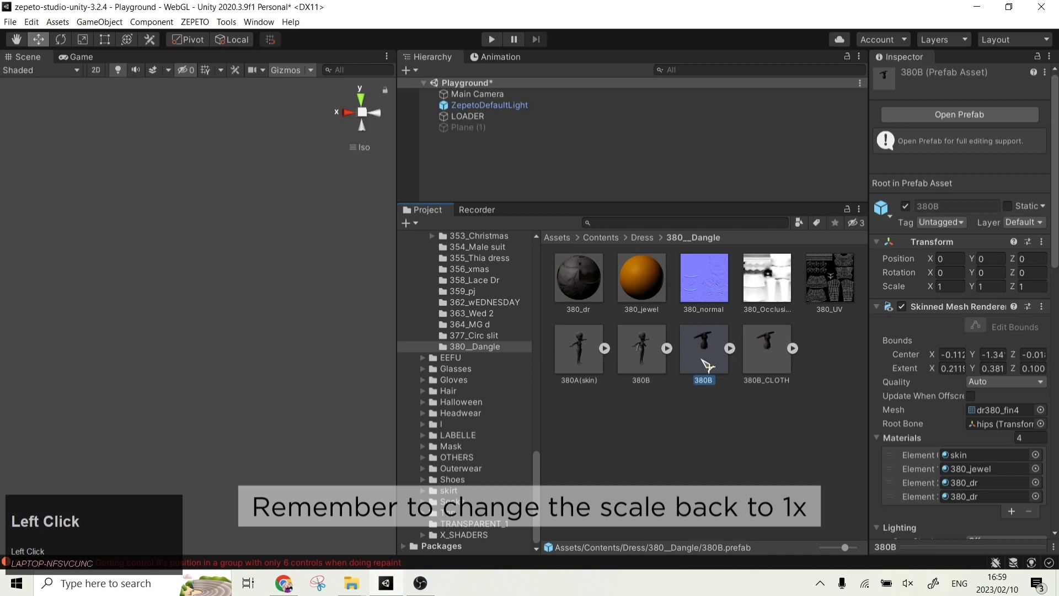
pyautogui.scroll(-3)
# Run the playground and zoom the scene view in on the avatar's dress fringes.
pyautogui.moveTo(710, 363); pyautogui.dragTo(494, 47)
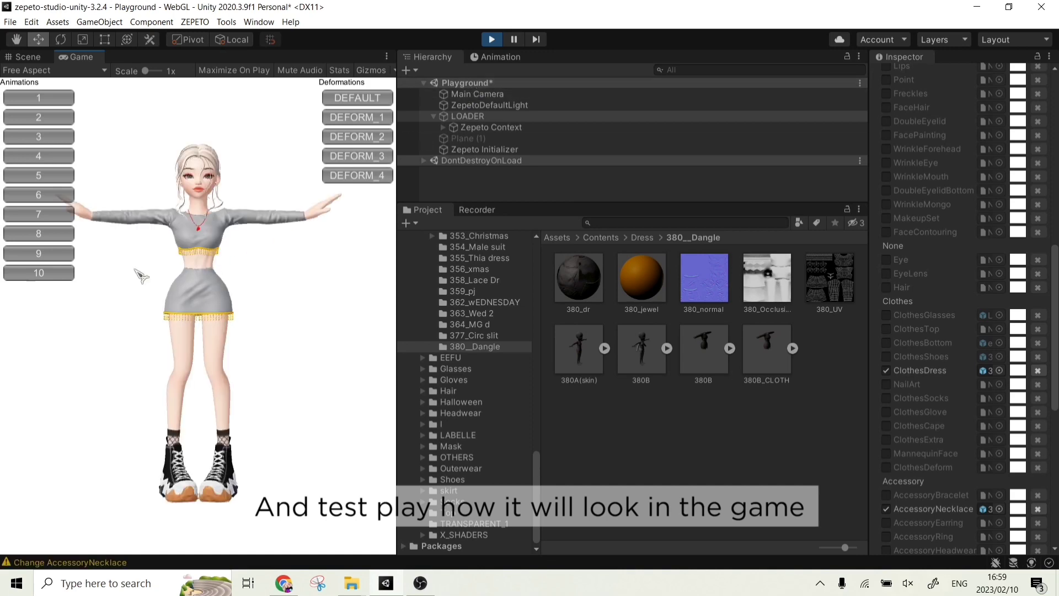
pyautogui.click(65, 222)
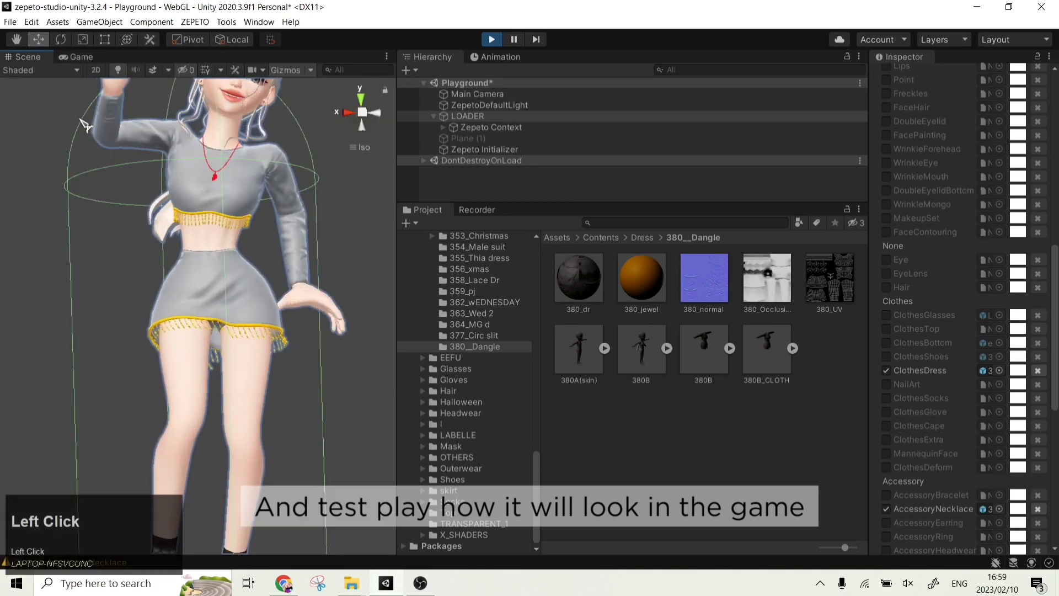
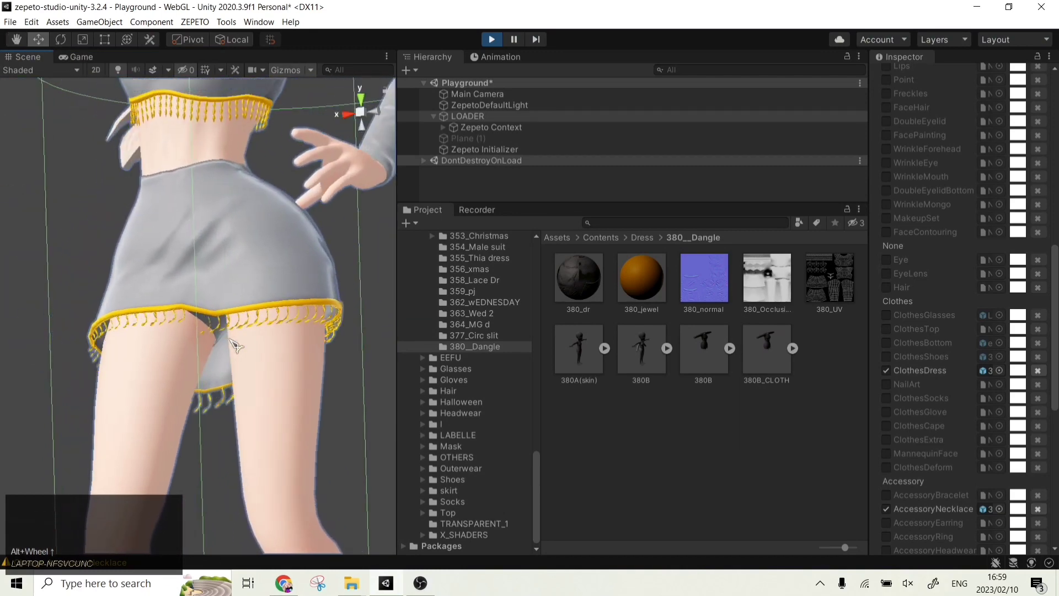
pyautogui.scroll(-3)
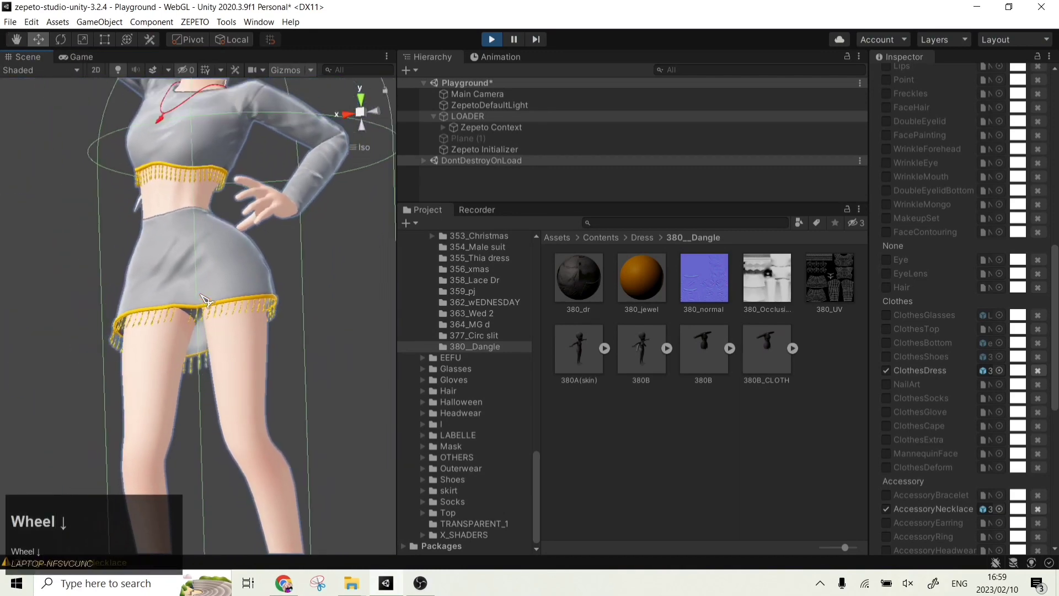
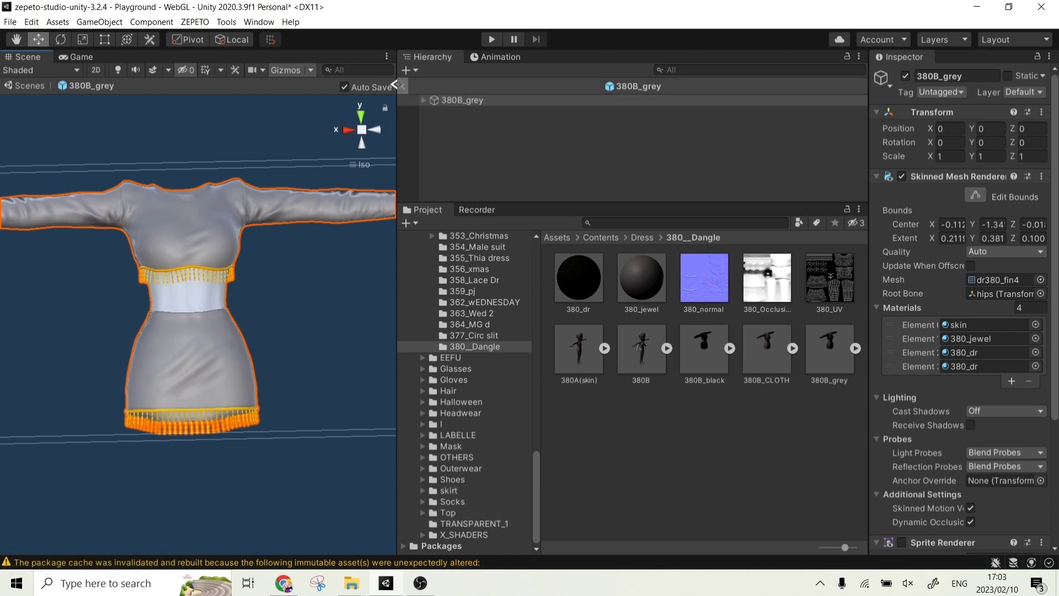
# Exit the grey prefab, copy the finished Cloth component and select the 380B_black prefab.
pyautogui.click(409, 88)
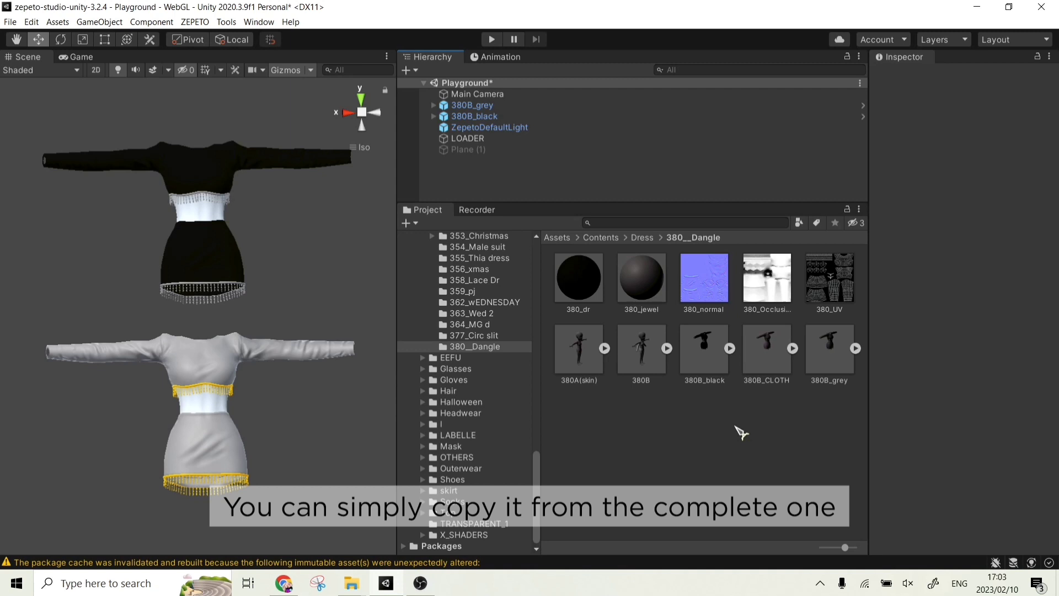
pyautogui.click(765, 354)
pyautogui.scroll(-3)
pyautogui.click(1043, 202)
pyautogui.click(976, 274)
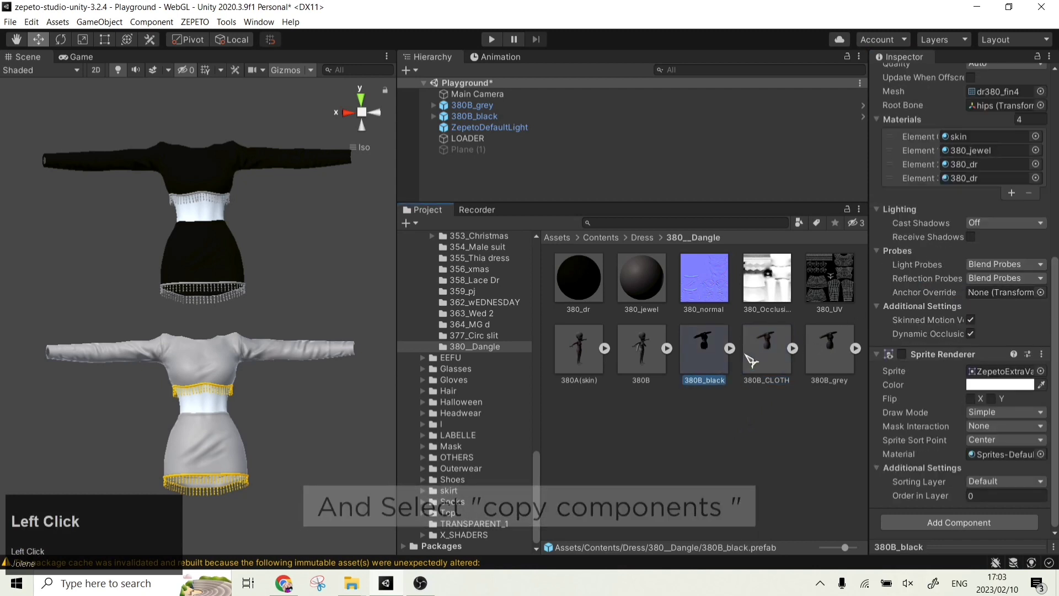
# Add a Cloth component to 380B_black and paste the copied cloth settings onto it.
pyautogui.scroll(-3)
pyautogui.click(941, 520)
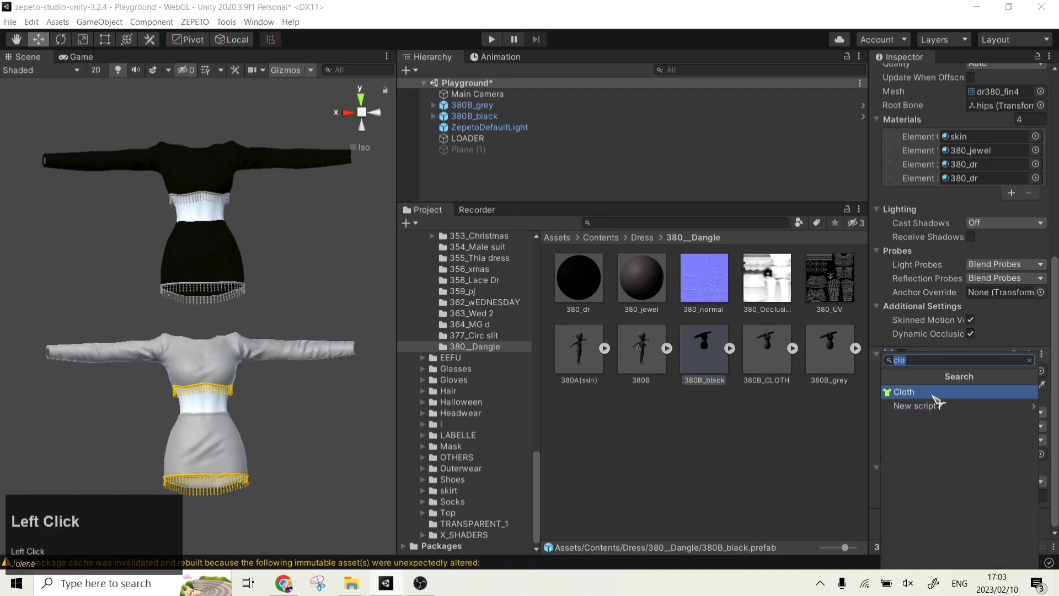
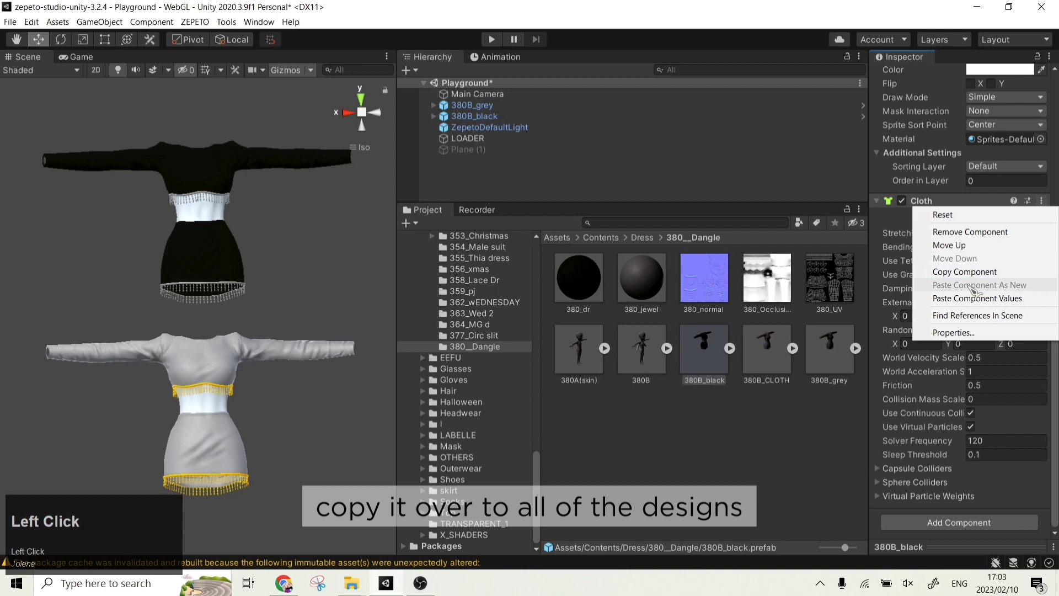
pyautogui.click(976, 302)
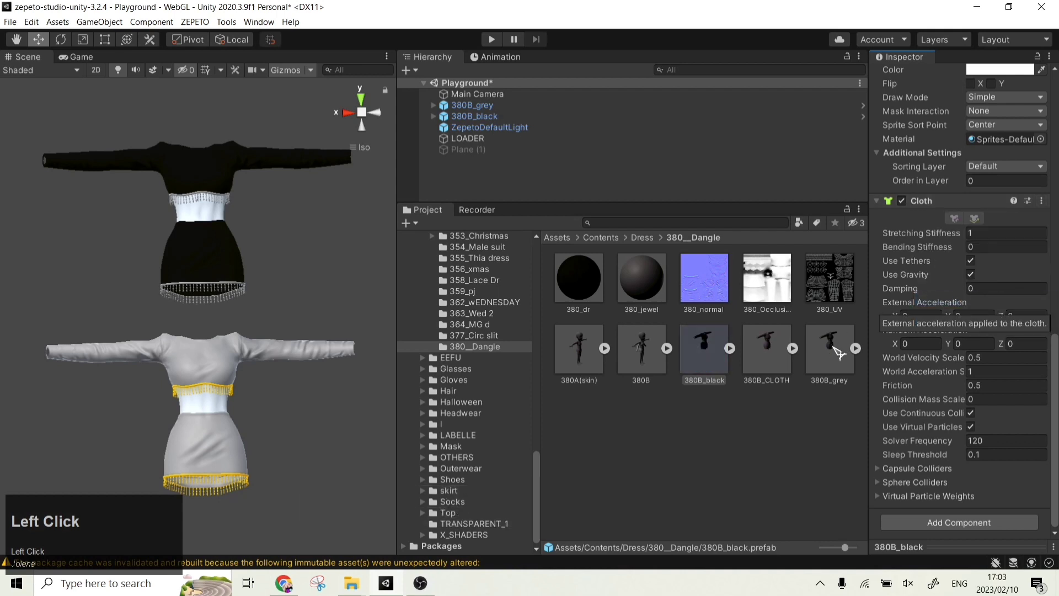
pyautogui.scroll(-3)
# Paste the same copied cloth settings onto the 380B_grey prefab's Cloth component.
pyautogui.click(951, 528)
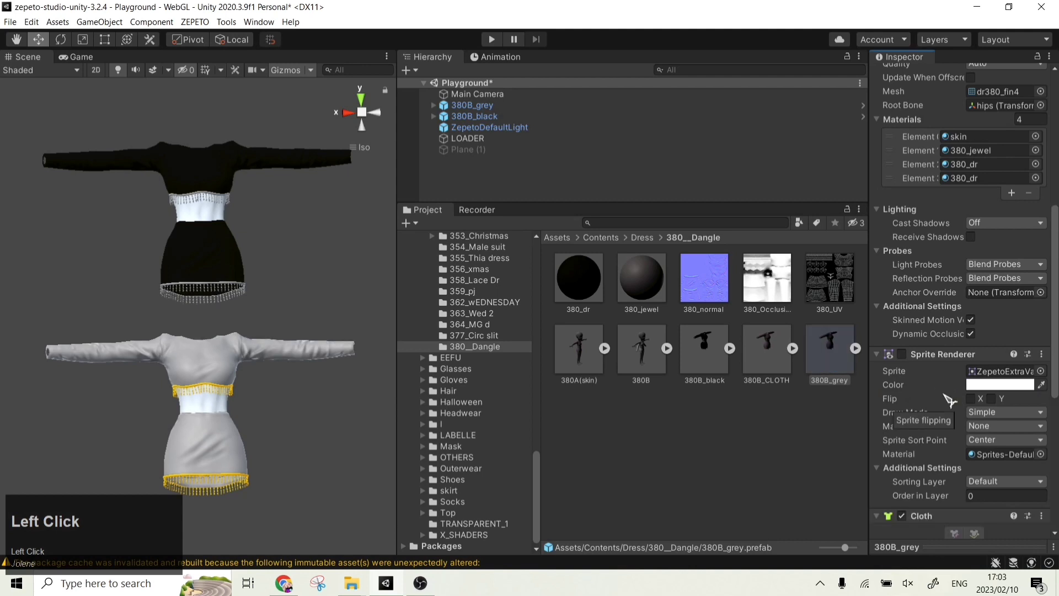
pyautogui.scroll(-3)
pyautogui.click(1047, 204)
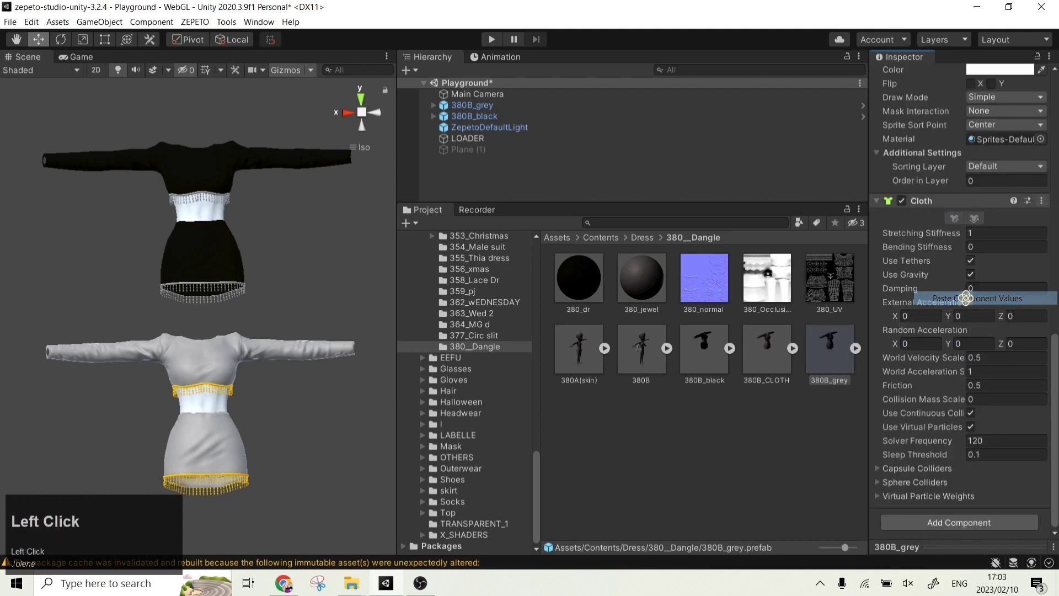
pyautogui.click(479, 141)
# Play an animation on the black-dressed avatar in play mode, then stop the test.
pyautogui.scroll(-3)
pyautogui.scroll(3)
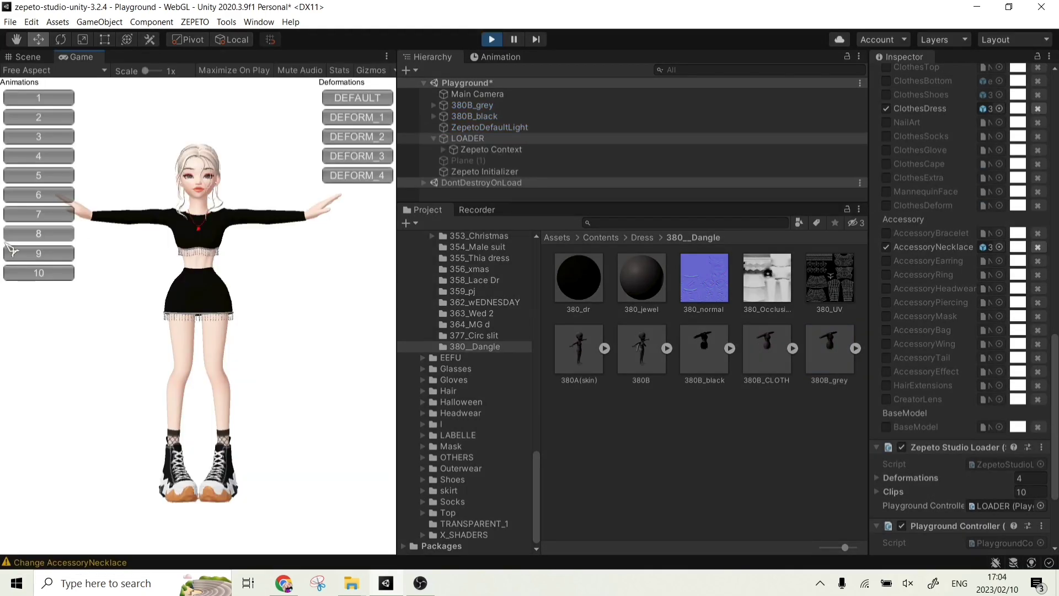
pyautogui.click(36, 218)
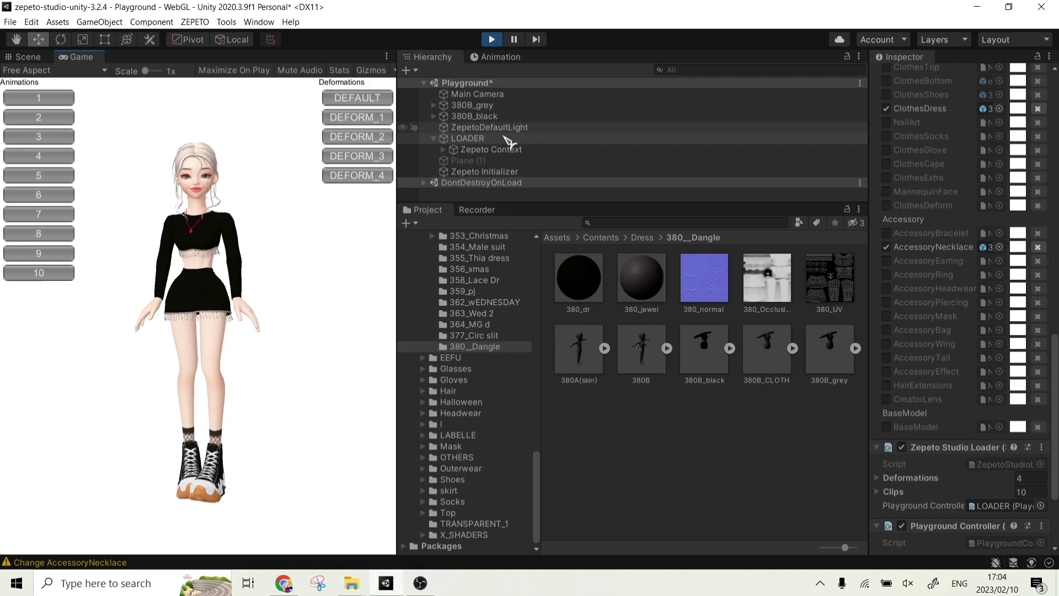
pyautogui.scroll(3)
pyautogui.moveTo(847, 357); pyautogui.dragTo(779, 360)
pyautogui.write('JoleneJolene')
pyautogui.click(495, 45)
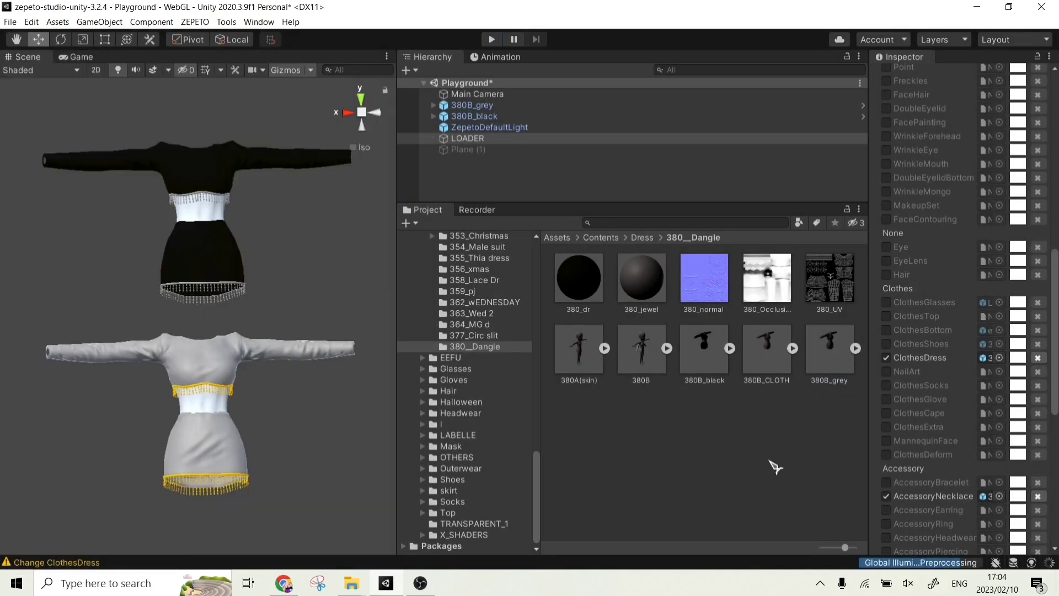
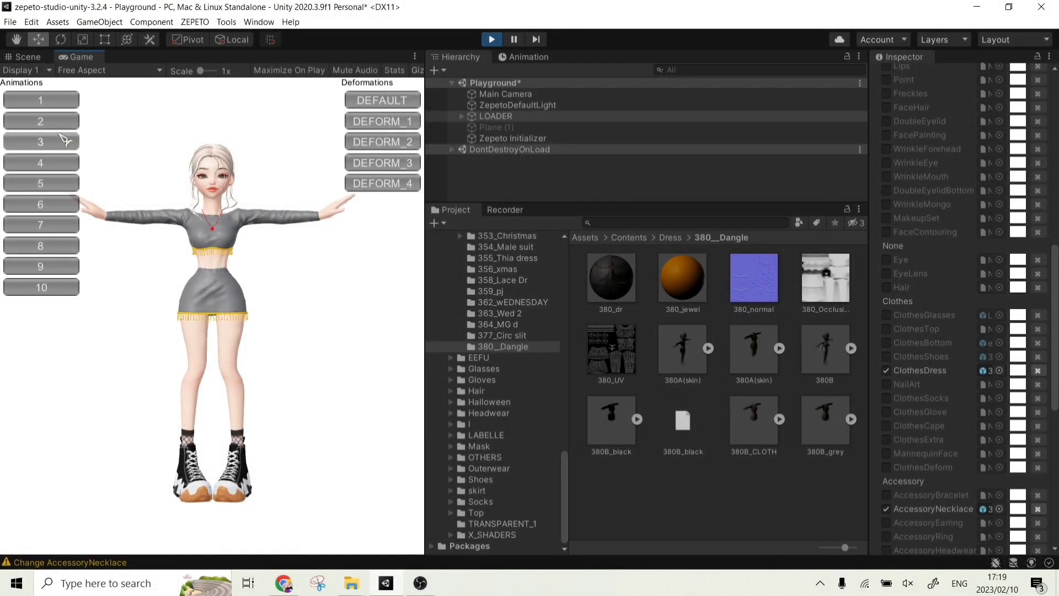
# Play two animations on the avatar to watch the grey dress fringes move.
pyautogui.doubleClick(66, 125)
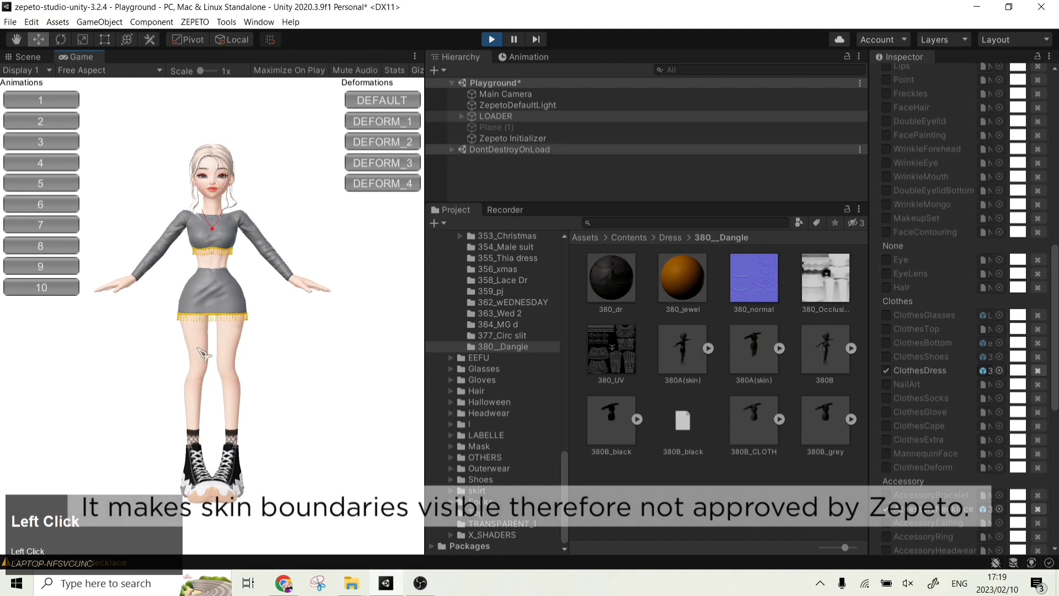
pyautogui.click(62, 185)
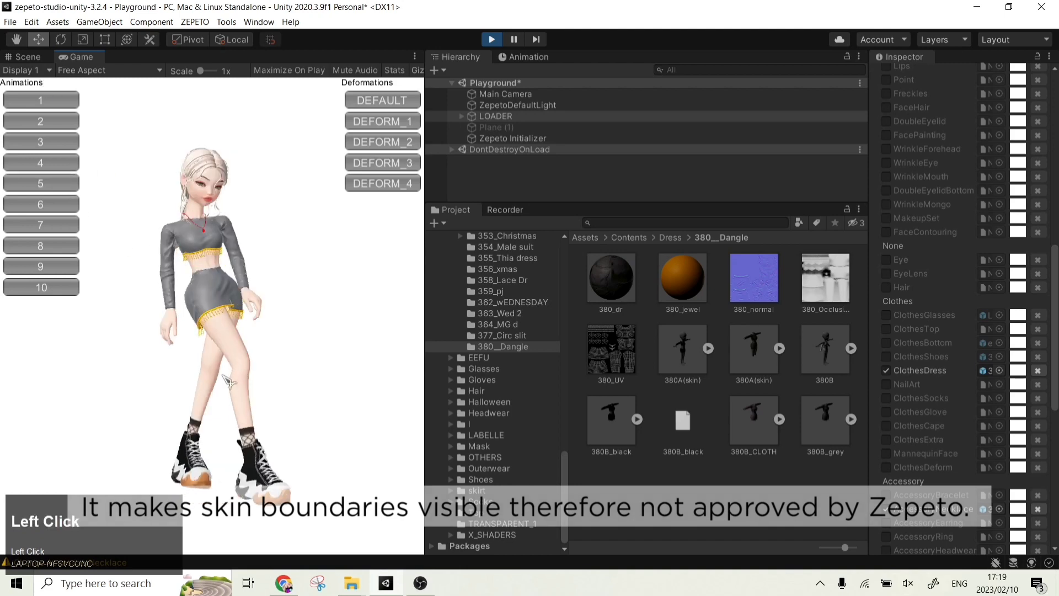